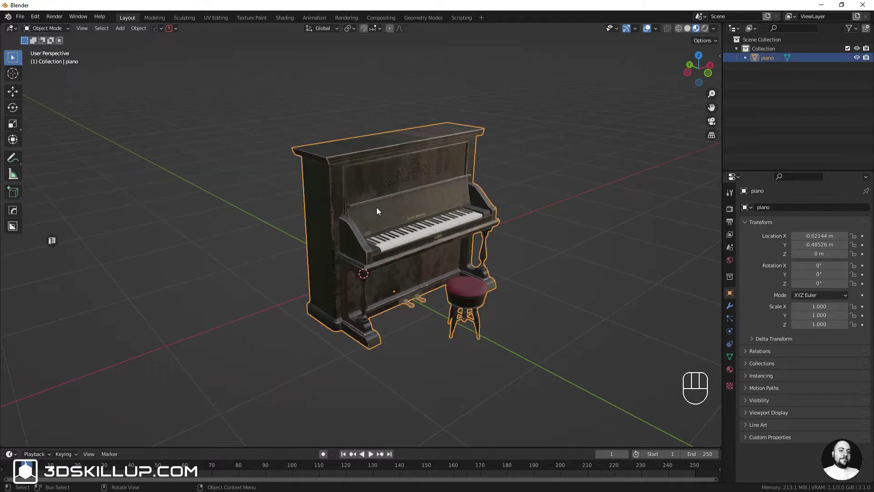
# Move the piano freely a few times without snapping, then undo back near its starting spot.
pyautogui.press('g')
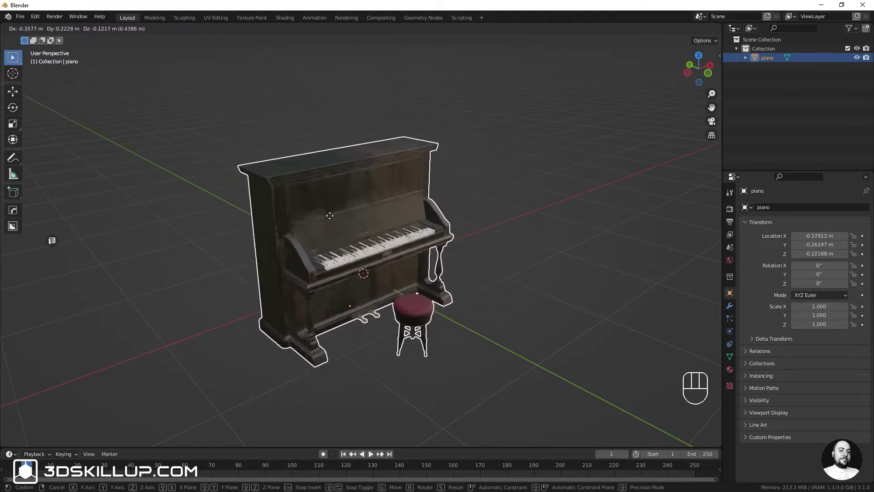
pyautogui.click(383, 205)
pyautogui.press('r')
pyautogui.click(440, 201)
pyautogui.press('s')
pyautogui.click(454, 193)
pyautogui.press('ctrl+z')
pyautogui.press('ctrl+z')
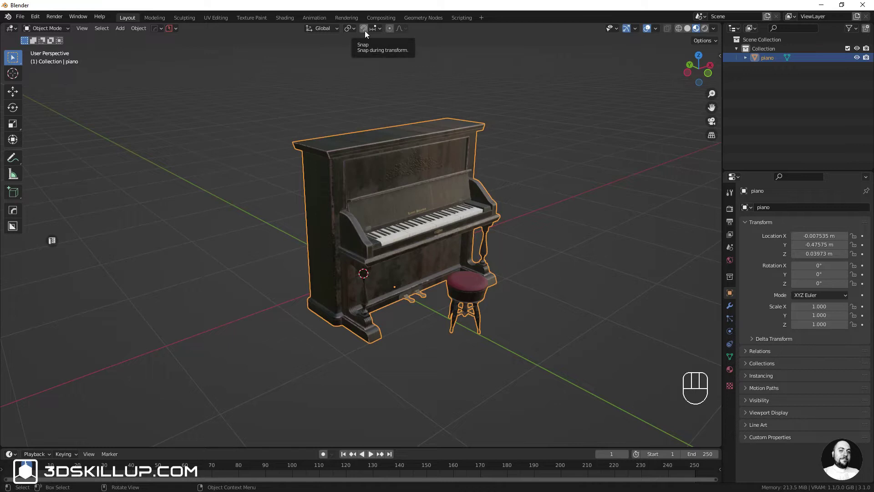
# Enable snapping and frame the piano in the front orthographic view.
pyautogui.moveTo(370, 33); pyautogui.dragTo(395, 129)
pyautogui.press('shift+Tab')
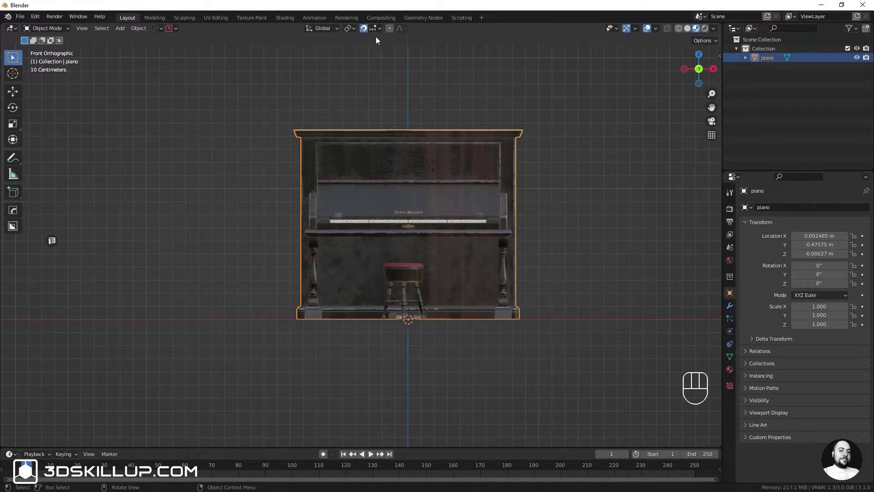
pyautogui.moveTo(382, 31); pyautogui.dragTo(429, 279)
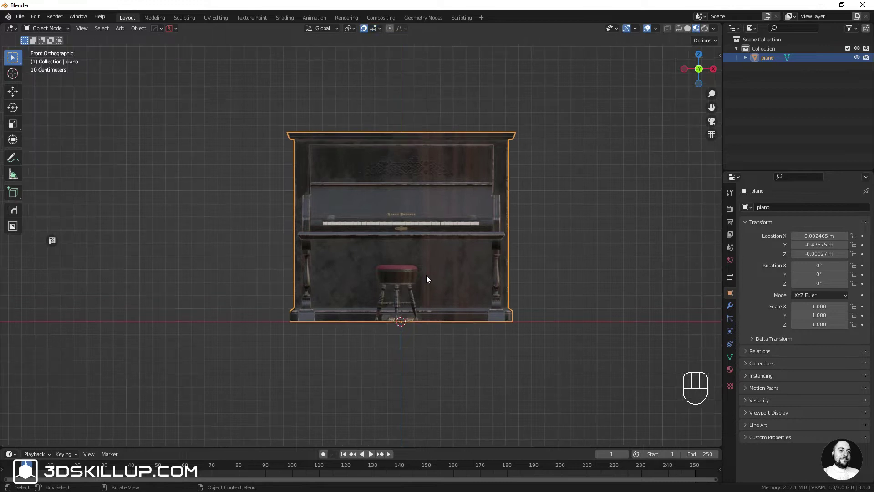
# Try grid-snapped moves of the piano along X, cancel them, and clear its location to the origin.
pyautogui.press('g')
pyautogui.press('x')
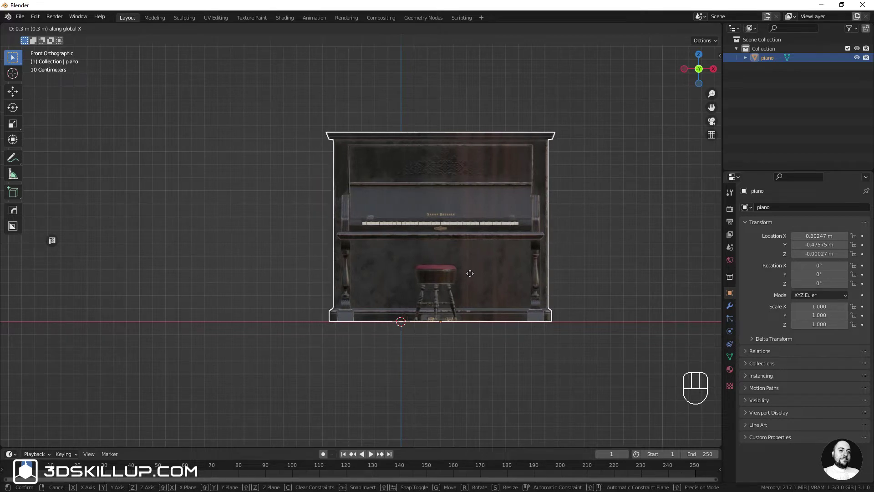
pyautogui.moveTo(491, 278); pyautogui.dragTo(492, 266)
pyautogui.press('ctrl+z')
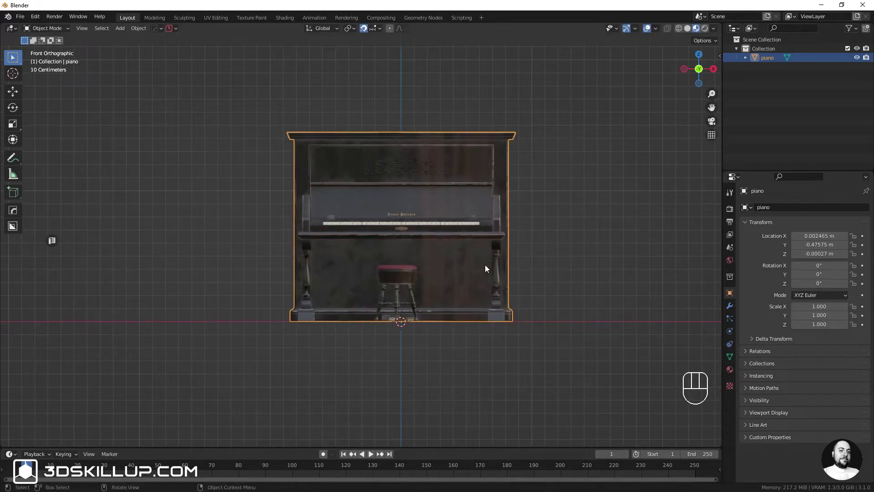
pyautogui.press('g')
pyautogui.press('x')
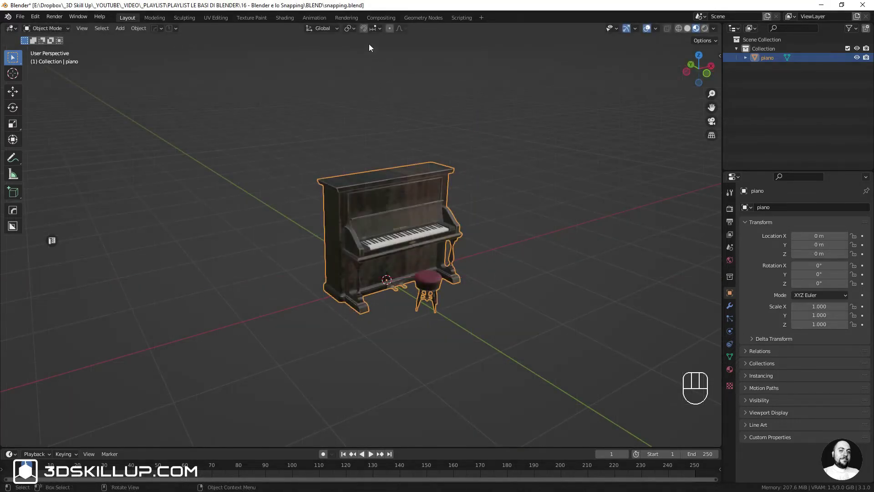
# Toggle the magnet snap and start moving the piano along X in 10 cm grid steps.
pyautogui.click(365, 33)
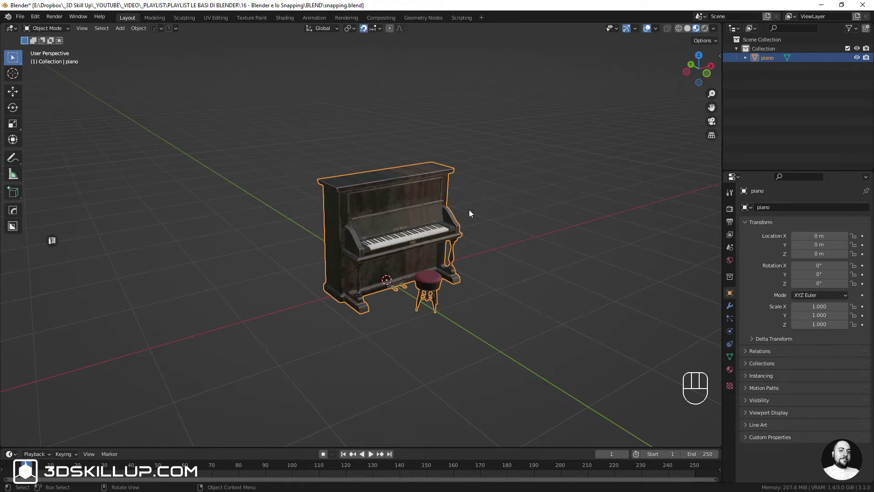
pyautogui.press('g')
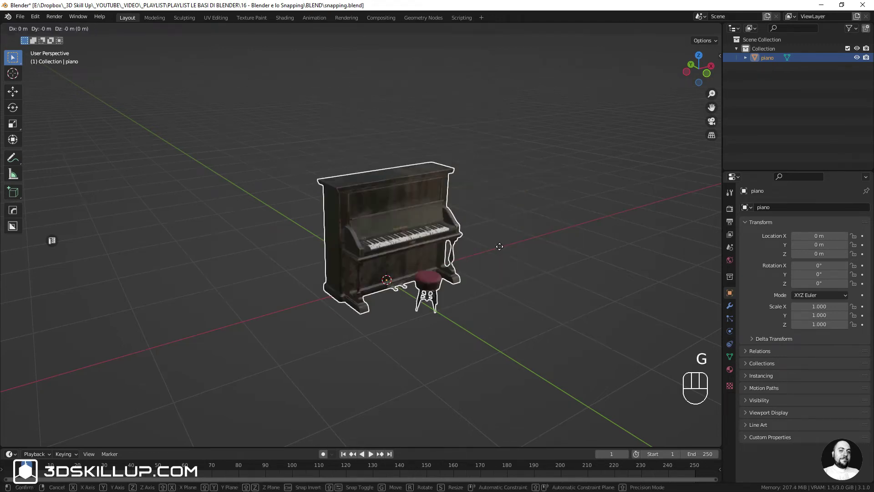
pyautogui.press('ctrl+z')
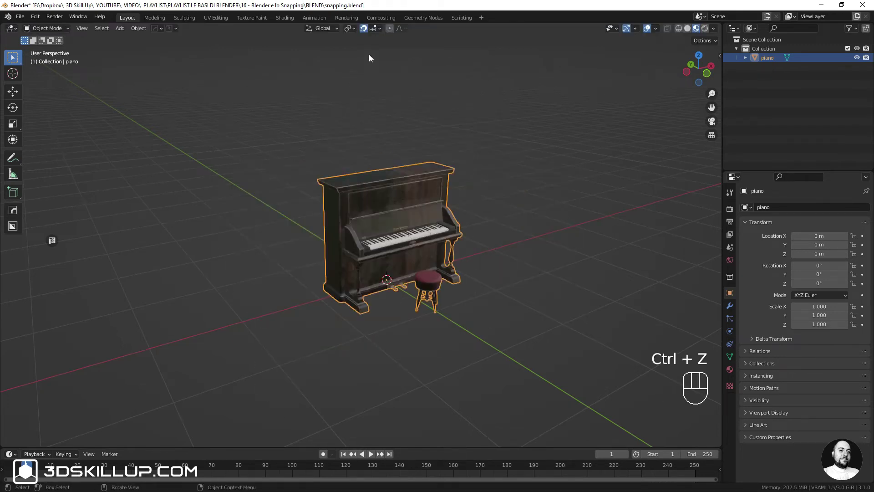
pyautogui.click(368, 32)
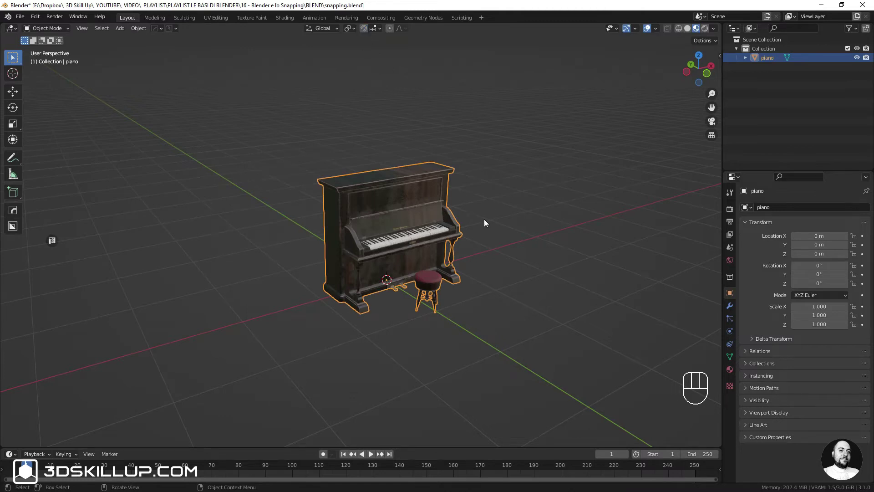
pyautogui.press('g')
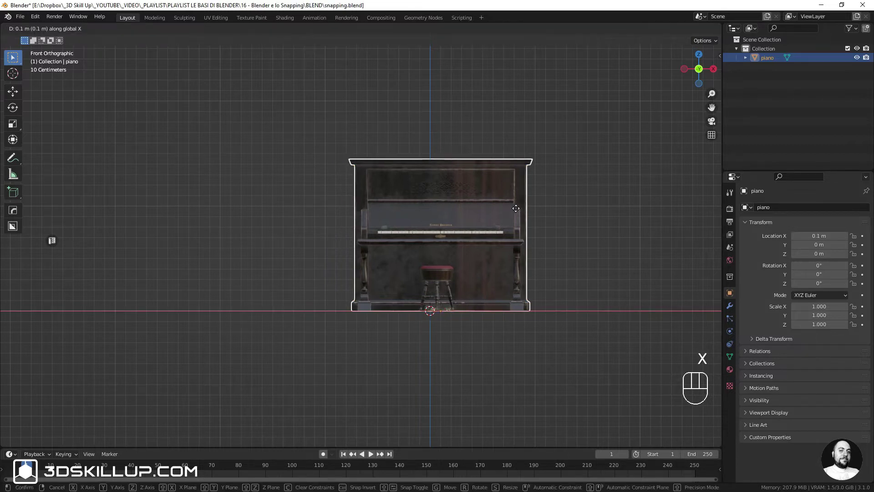
# In wireframe, move the piano with grid snapping to X −0.3 m and Z 0.1 m.
pyautogui.press('g')
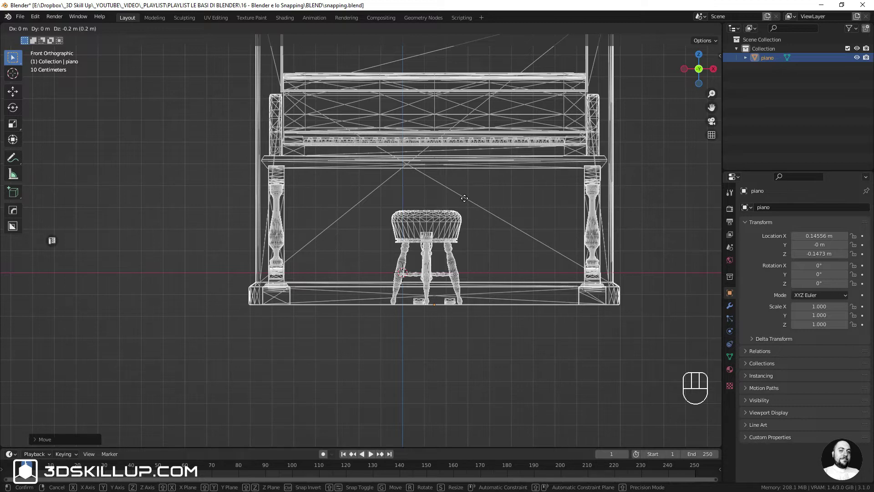
pyautogui.moveTo(382, 33); pyautogui.dragTo(486, 206)
pyautogui.press('g')
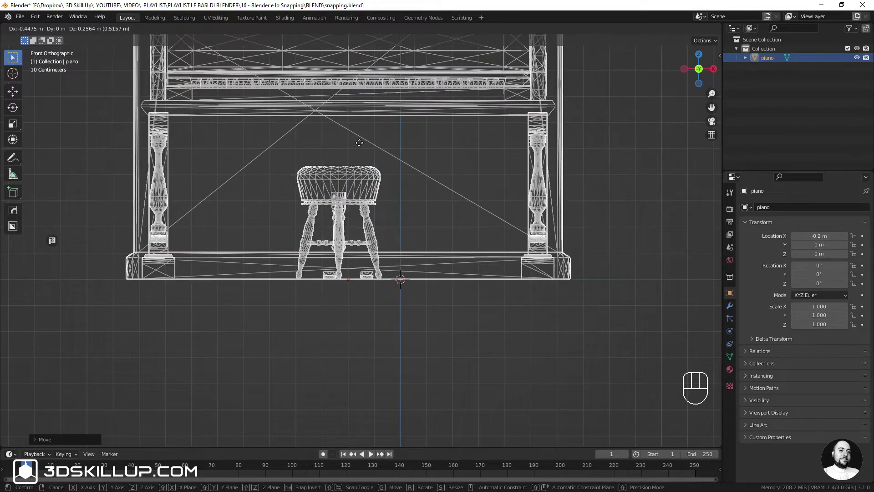
pyautogui.click(362, 125)
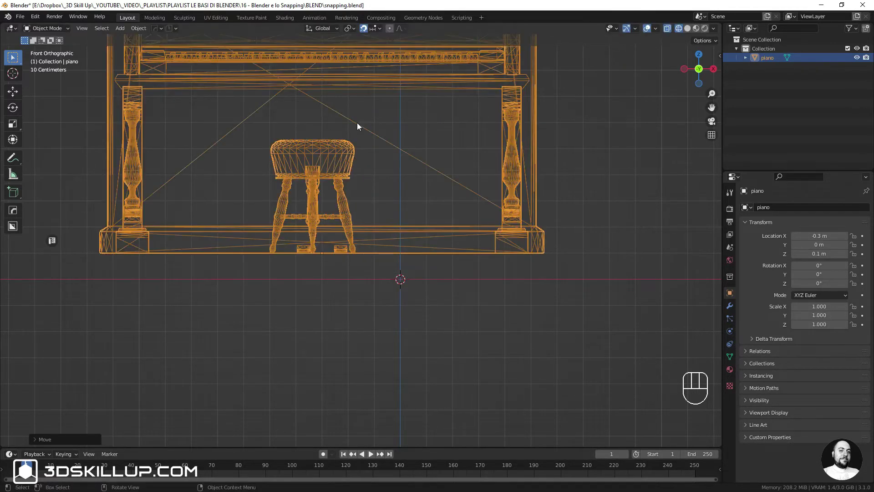
pyautogui.press('s')
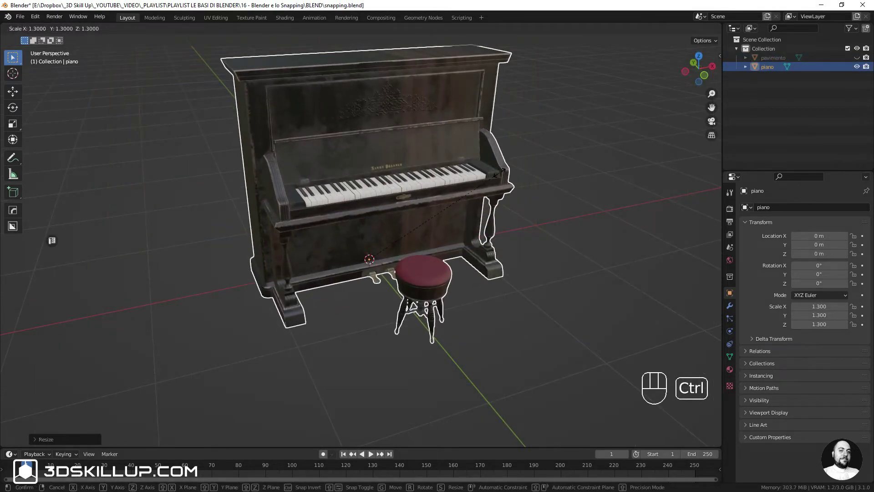
pyautogui.click(505, 175)
pyautogui.press('ctrl+z')
pyautogui.press('r')
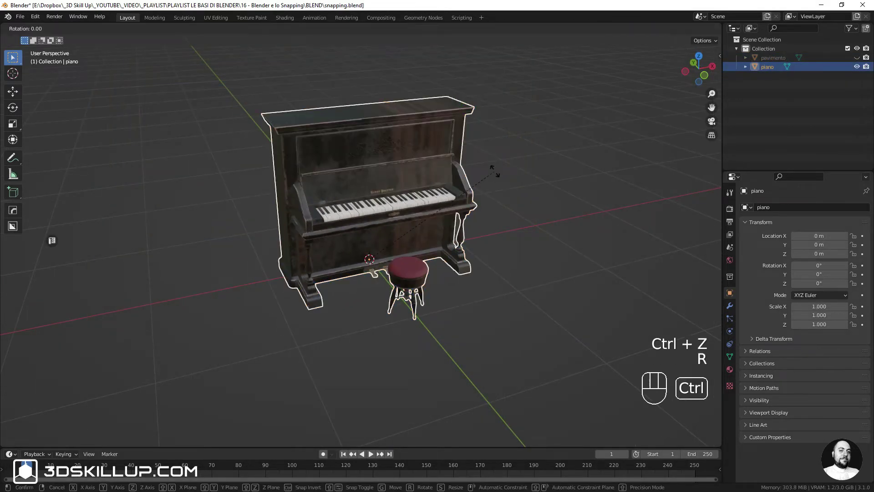
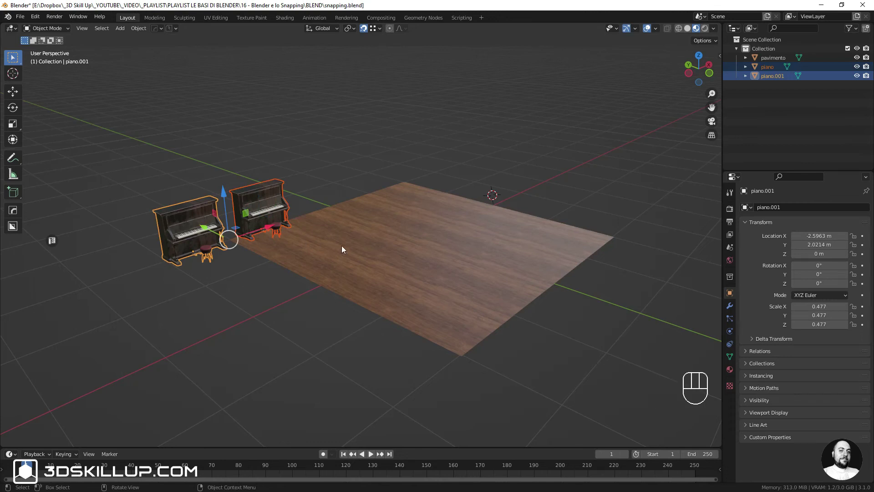
# Move the piano copy onto the floor's far edge with face snapping and hide the original piano.
pyautogui.press('g')
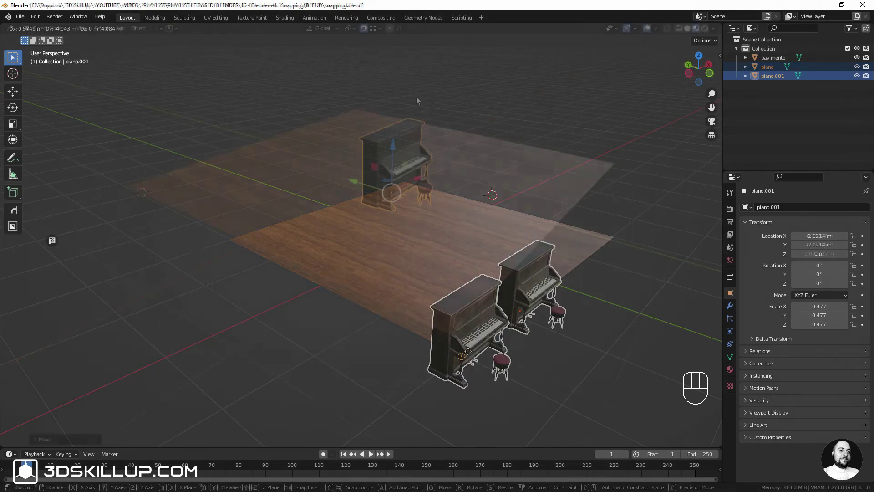
pyautogui.moveTo(380, 31); pyautogui.dragTo(485, 180)
pyautogui.press('g')
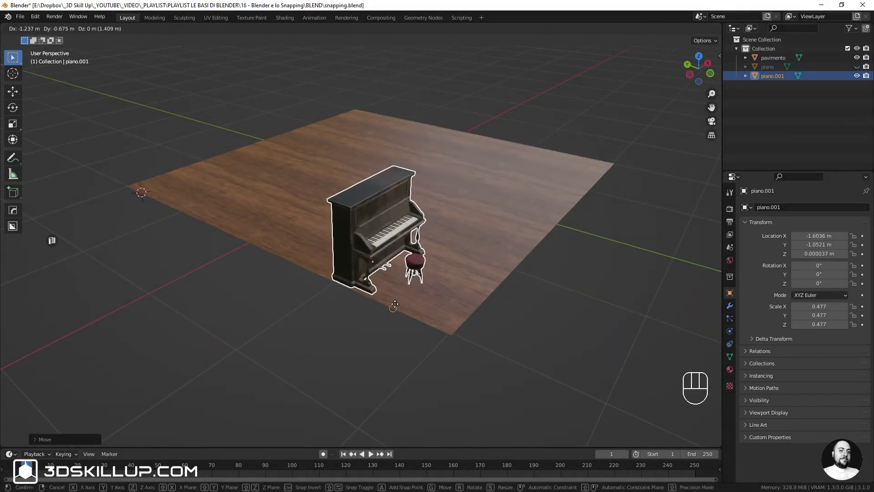
pyautogui.moveTo(224, 159); pyautogui.dragTo(476, 164)
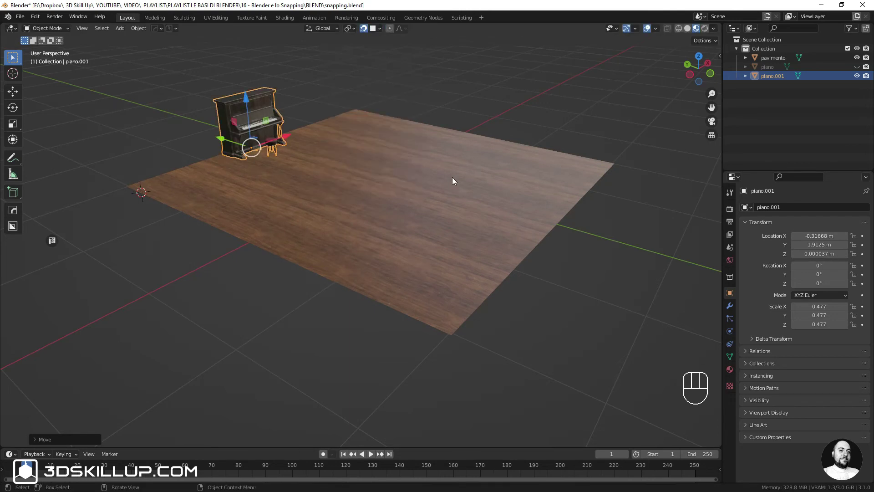
pyautogui.press('g')
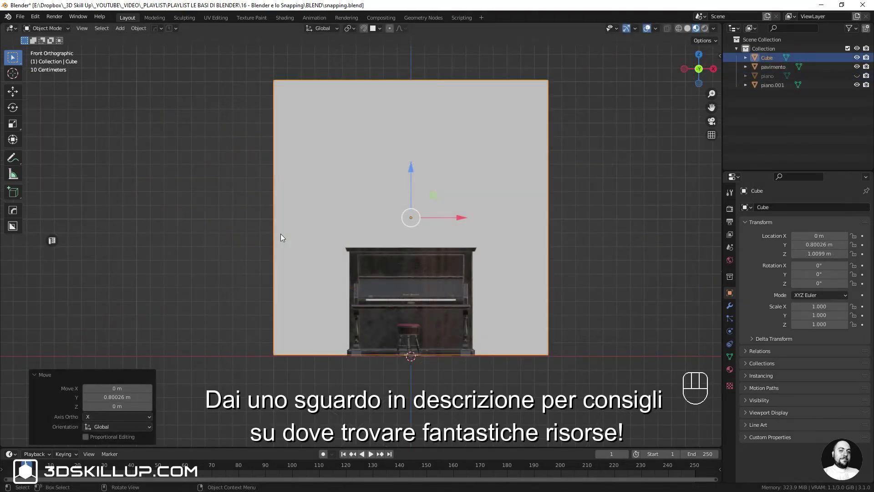
# Scale the piano copy to 0.548 and start moving it toward the wall cube along Y.
pyautogui.moveTo(385, 32); pyautogui.dragTo(461, 213)
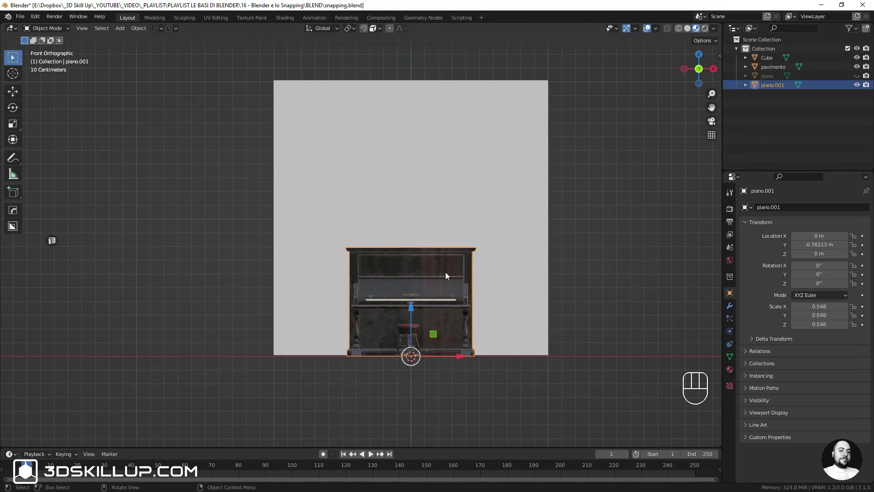
pyautogui.press('g')
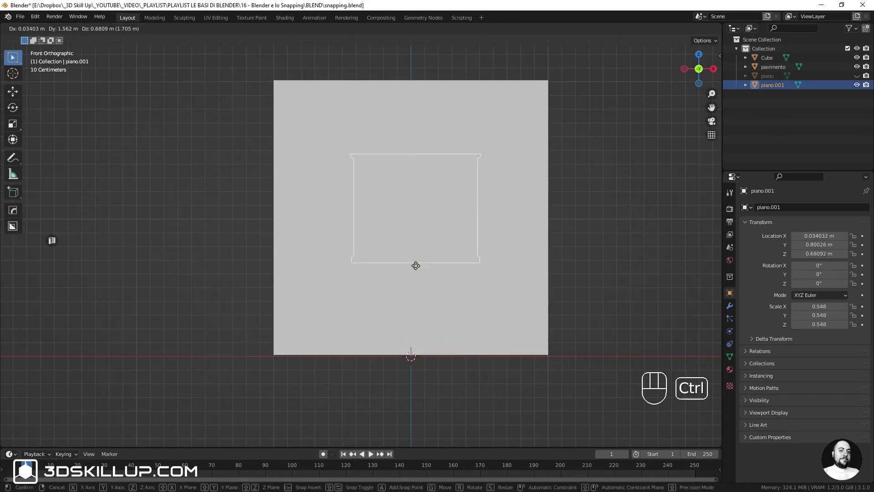